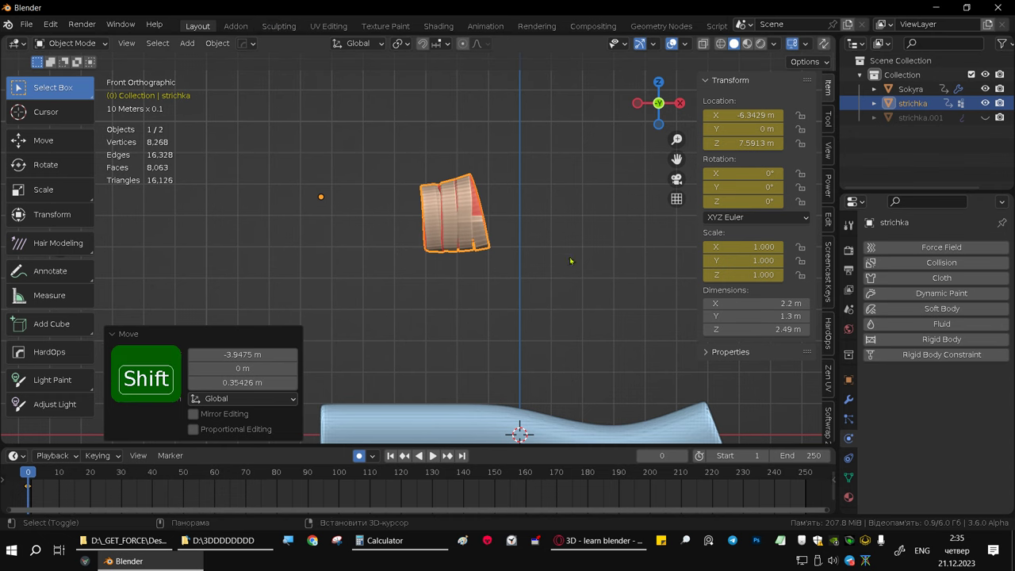
Frame the strichka.001 strip in the viewport against the curved blue mesh.
middle_click(387, 294)
drag(355, 247, 355, 246)
drag(401, 375, 400, 375)
middle_click(334, 253)
middle_click(513, 295)
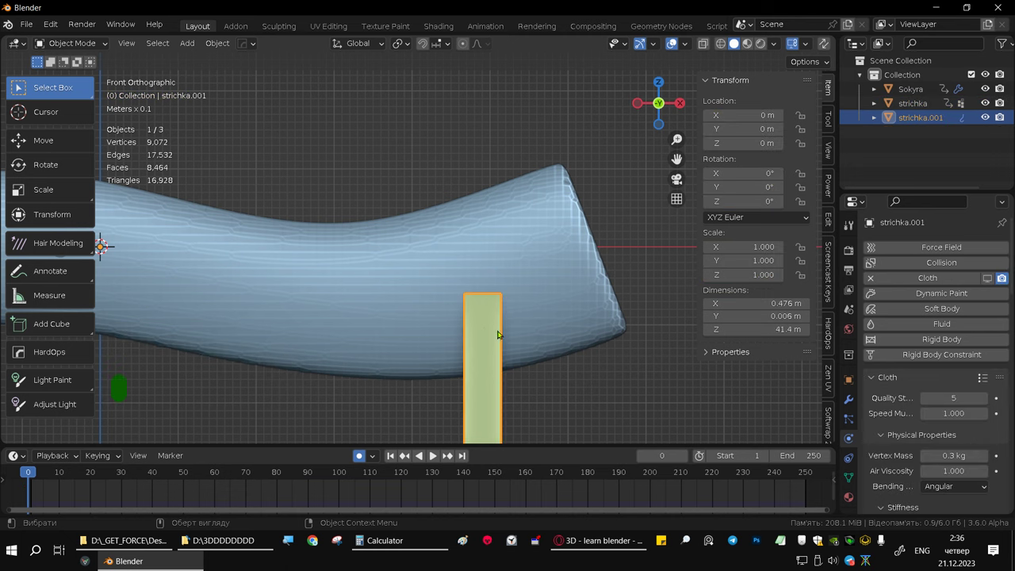
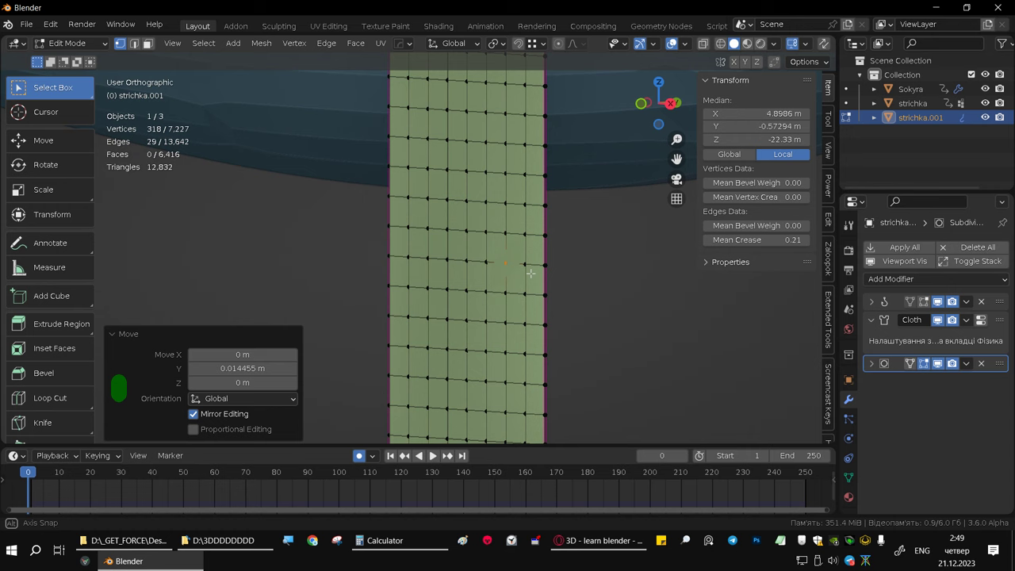
Grab the strip's vertices with G to move them along the Y axis.
key(g)
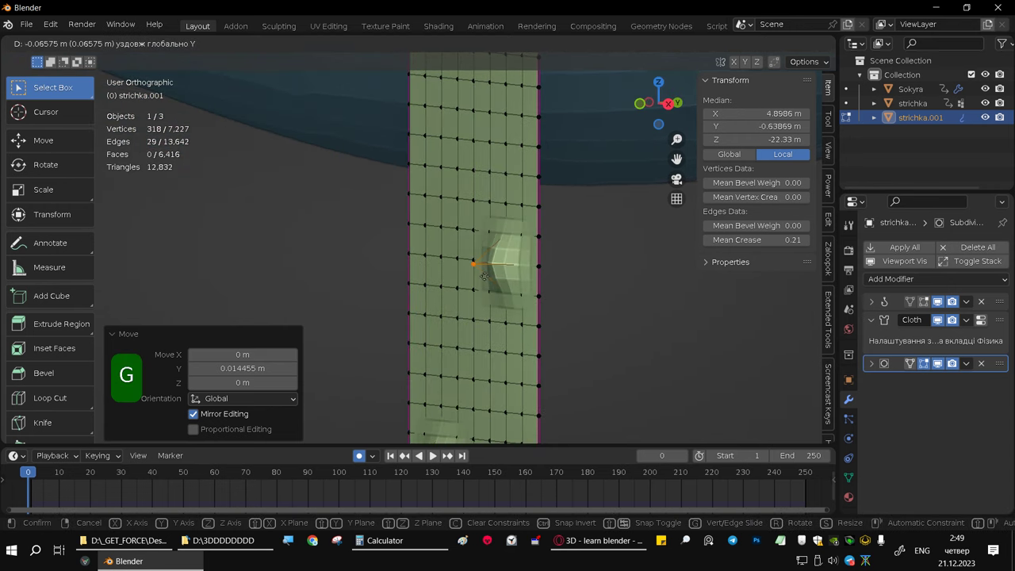
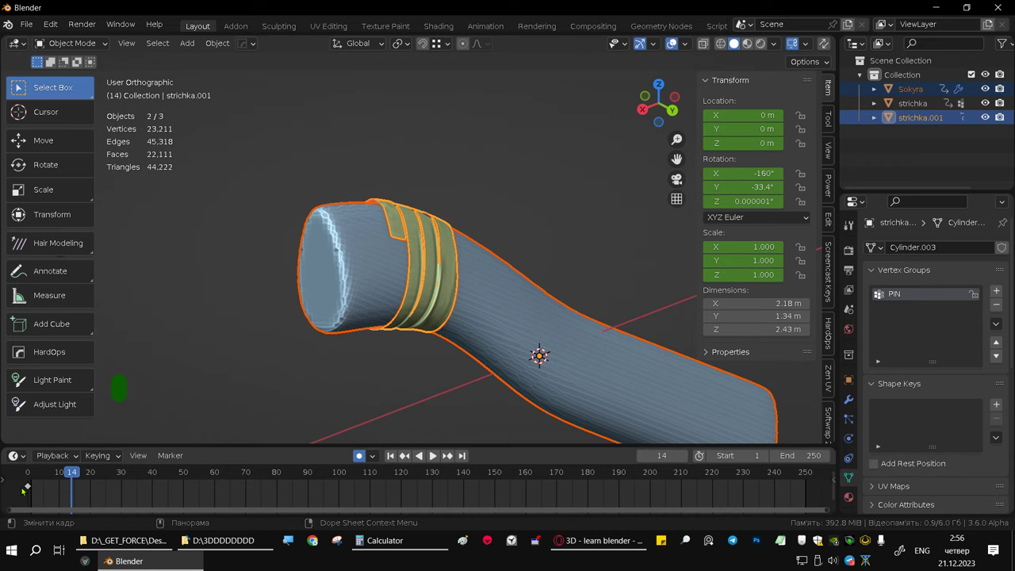
Return to the first frame and orbit around the bands wrapped on the blue mesh.
key(Delete)
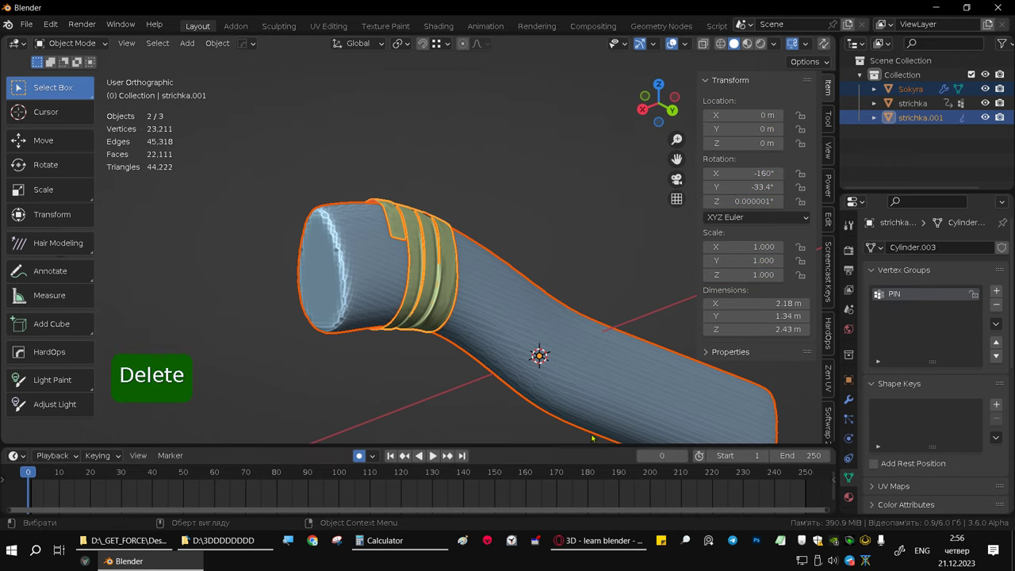
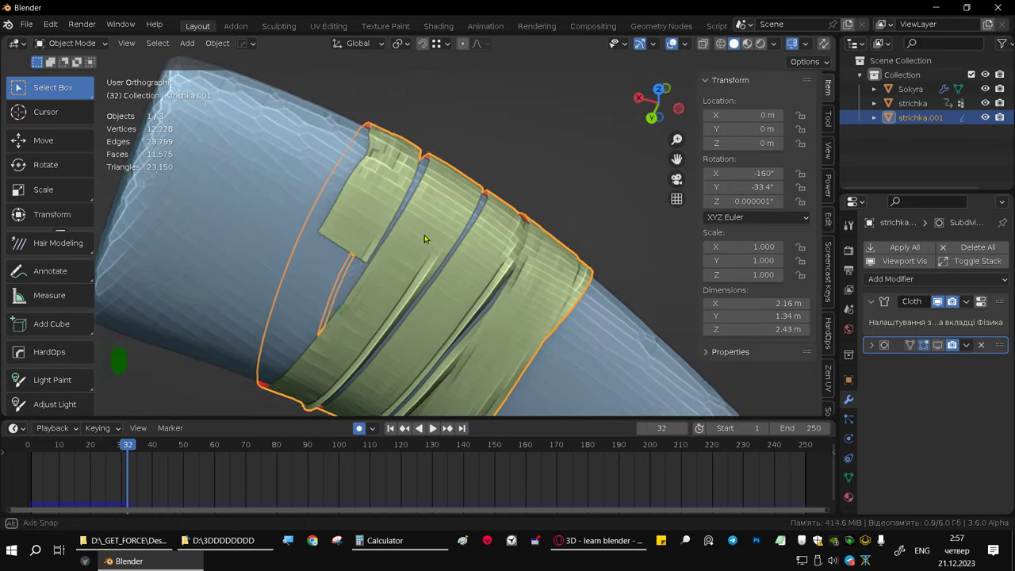
drag(415, 208, 429, 212)
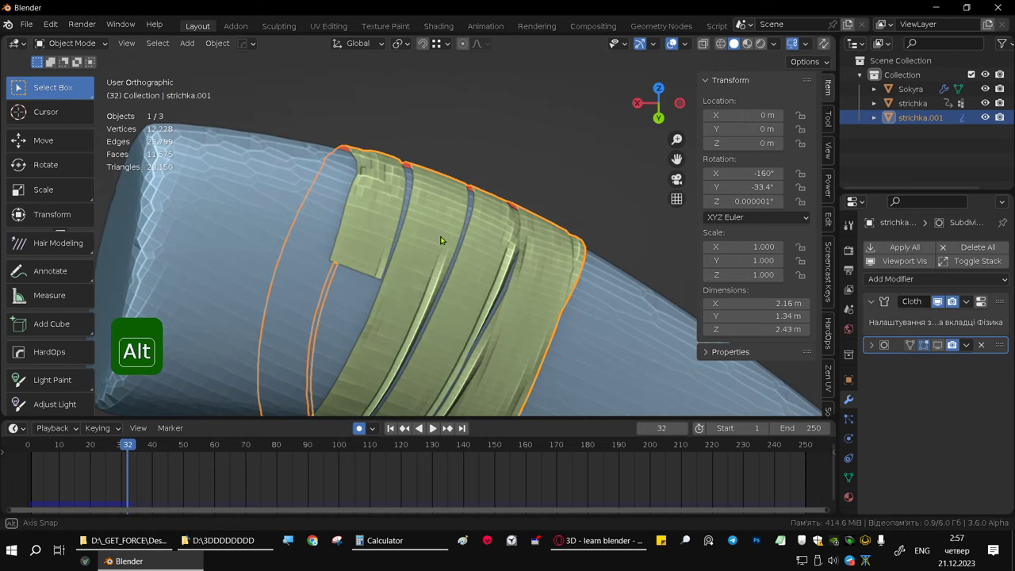
drag(441, 241, 450, 244)
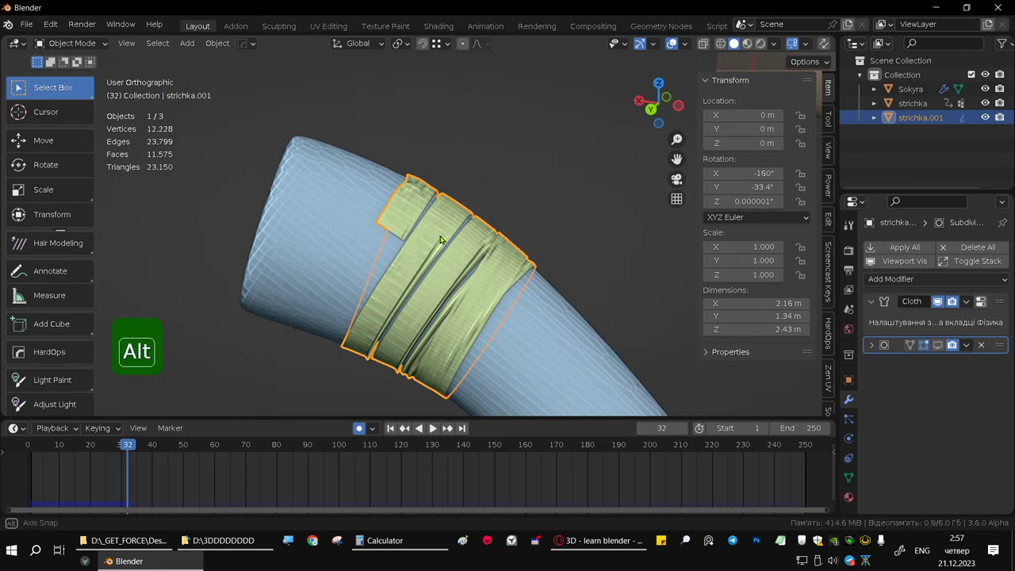
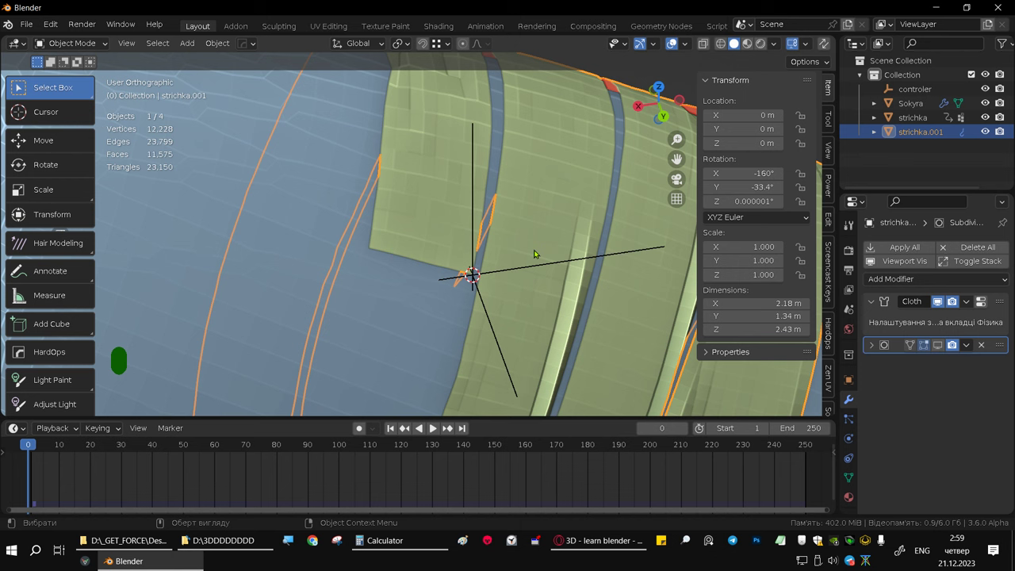
Enter Edit Mode on strichka.001 to edit its vertices.
key(Tab)
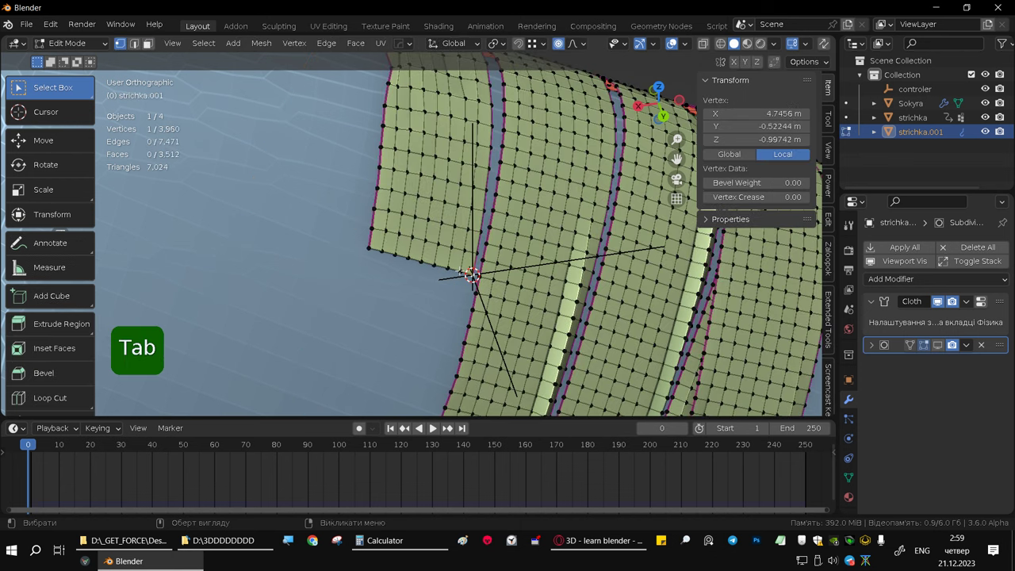